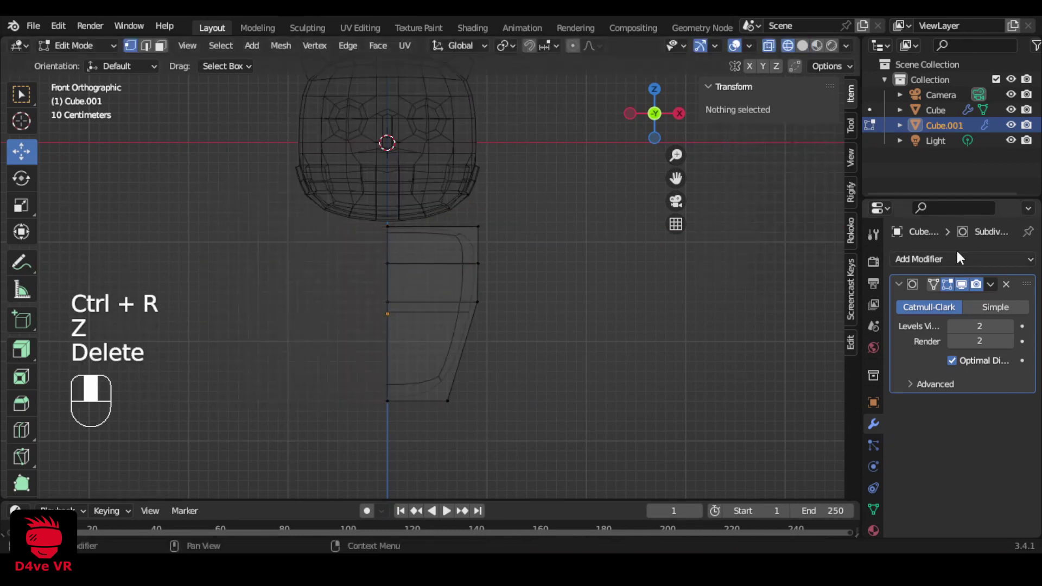
- Orbit around the halved, mirrored torso to check its rounded shape under the head
left_click_drag(985, 260, 959, 478)
middle_click(959, 479)
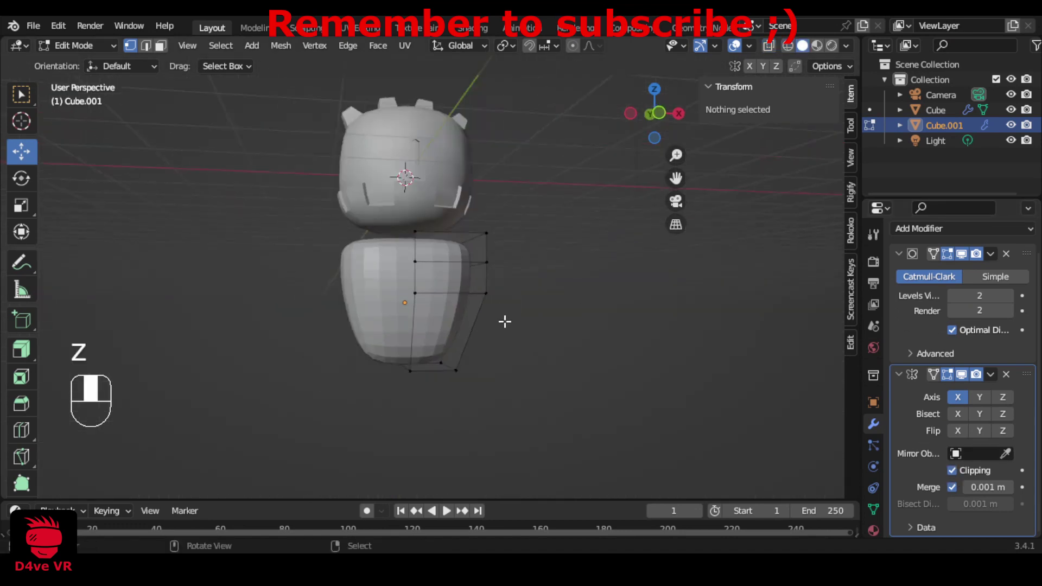
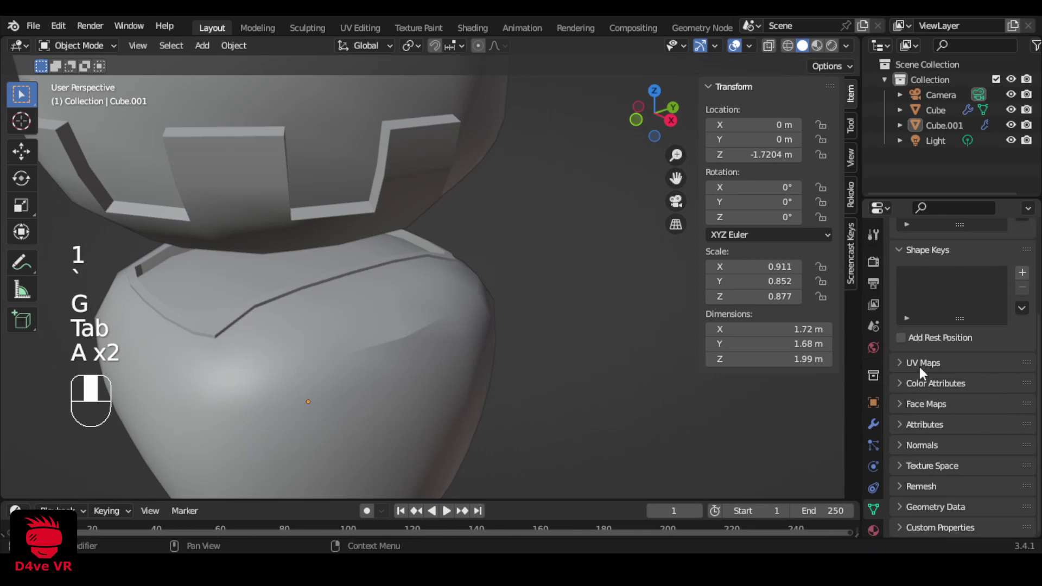
- Adjust the view of the smooth-shaded torso
middle_click(925, 448)
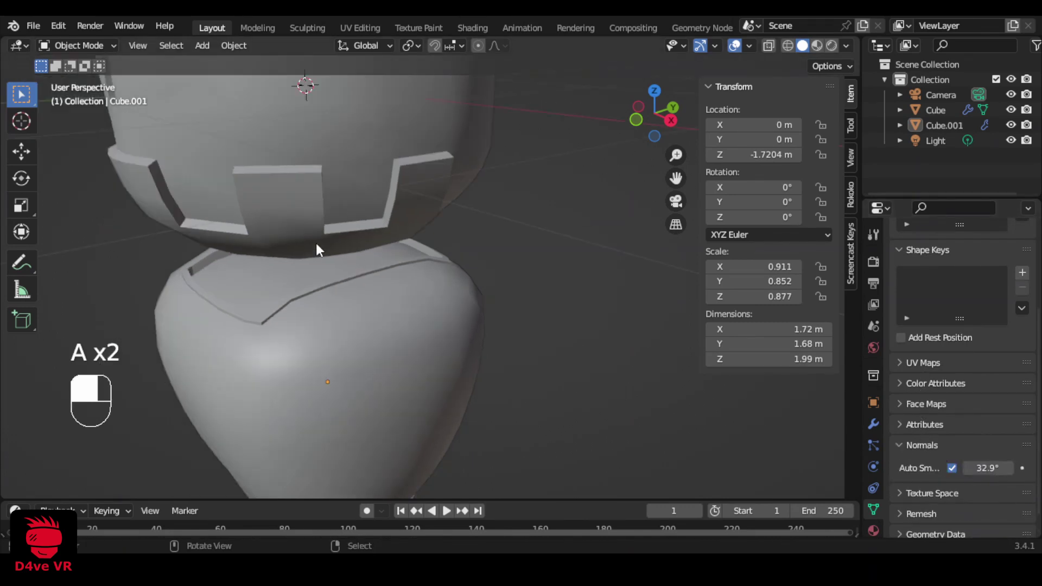
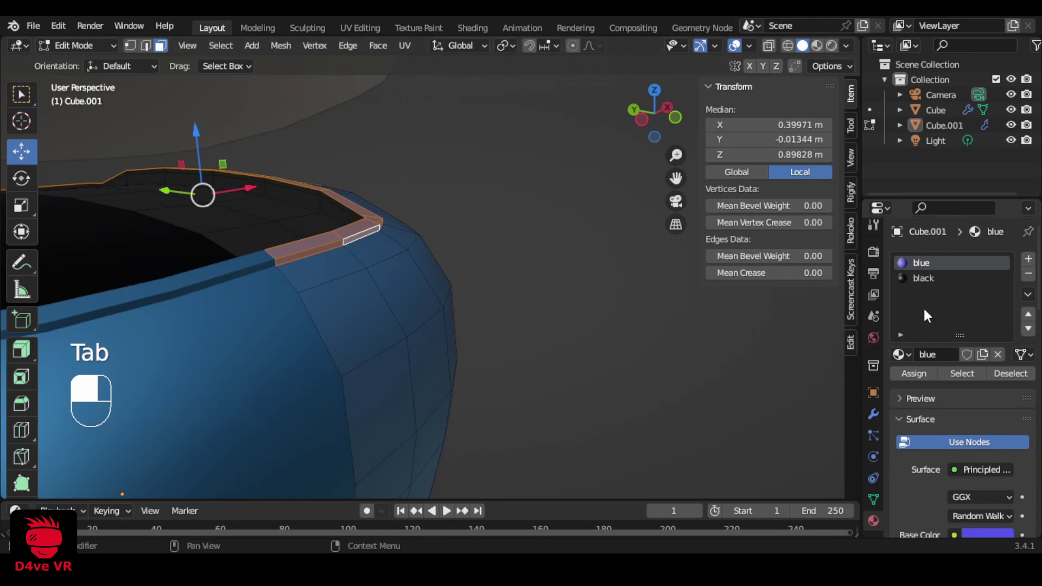
- Leave Edit Mode after blacking the top faces and deselect to check the blue body
left_click_drag(929, 289, 912, 380)
key("Tab")
key("a")
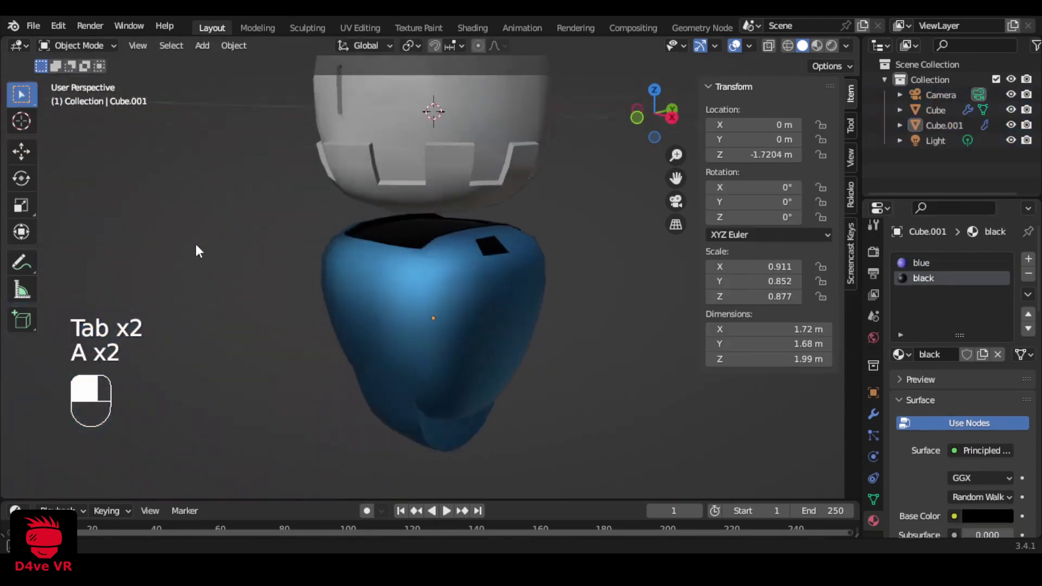
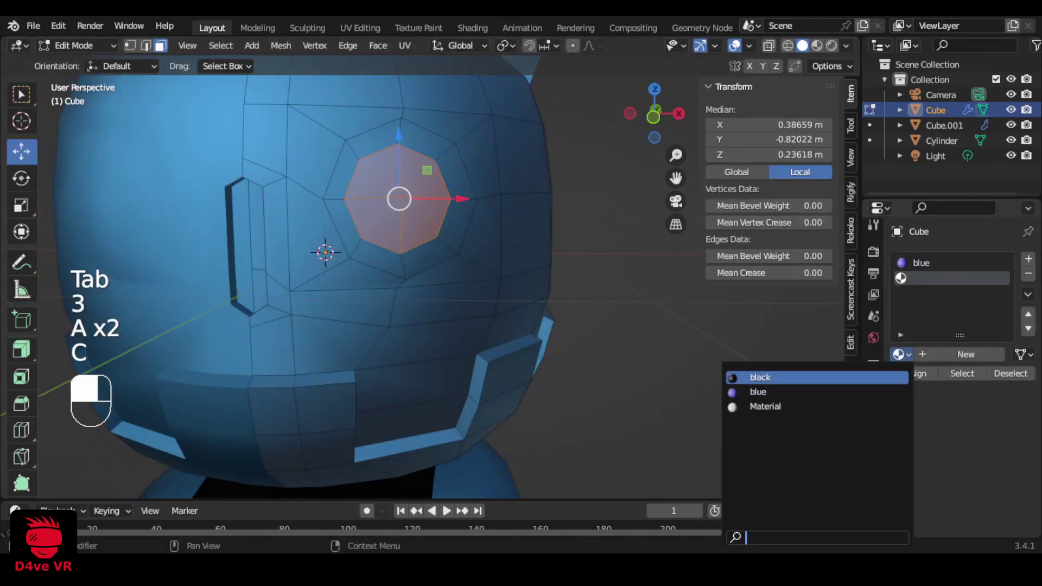
- Enter face editing on the head and orbit to reach the eye faces for the black and white materials
key("Tab")
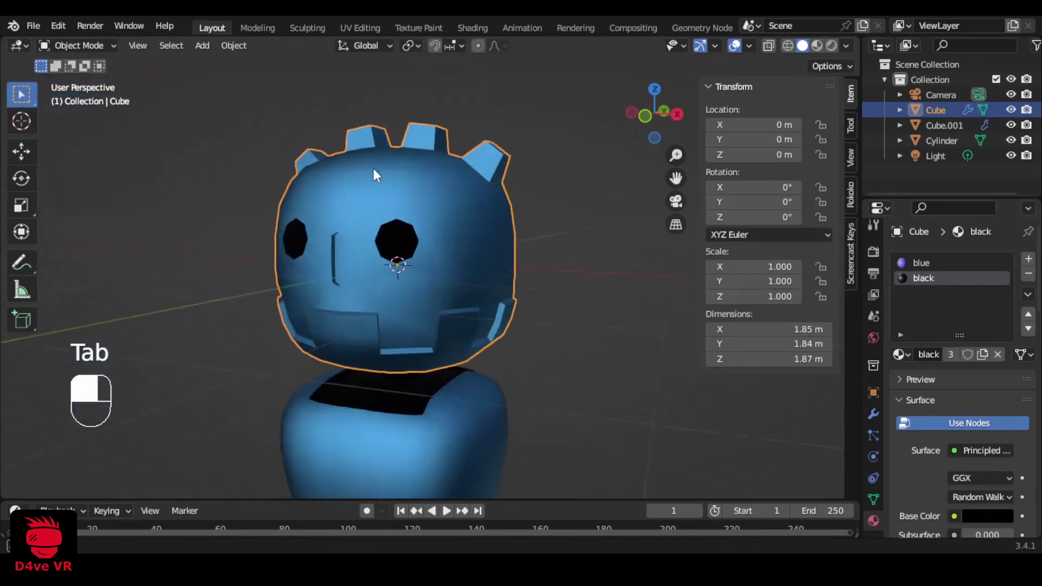
key("Tab")
key("3")
key("a")
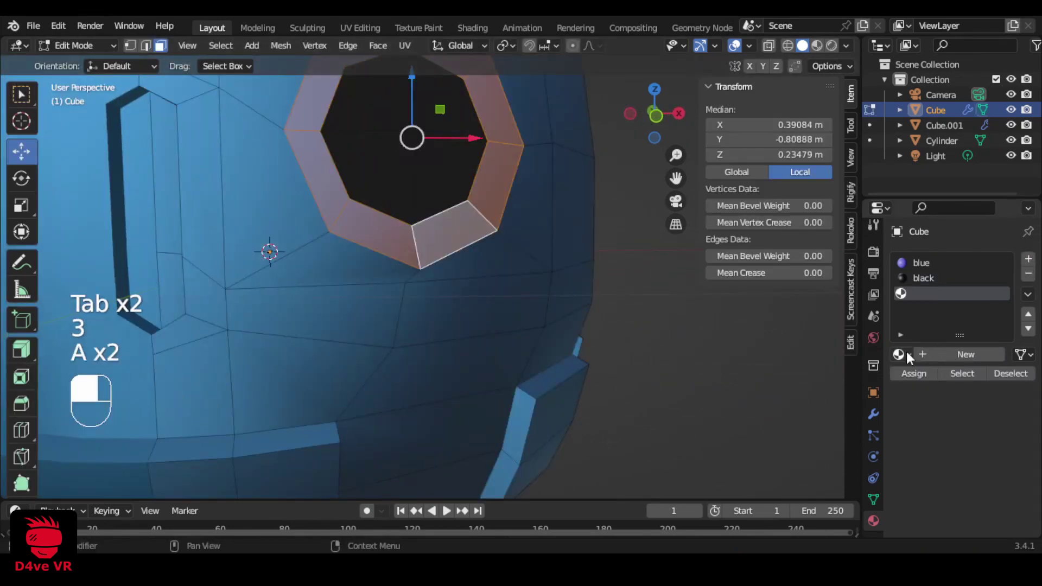
left_click_drag(932, 295, 957, 500)
left_click_drag(956, 501, 924, 479)
left_click_drag(924, 480, 966, 477)
left_click_drag(967, 477, 931, 485)
left_click_drag(932, 486, 921, 377)
- Switch between Edit and Object Mode and the front view to check the white-rimmed black eyes
key("Tab")
key("a")
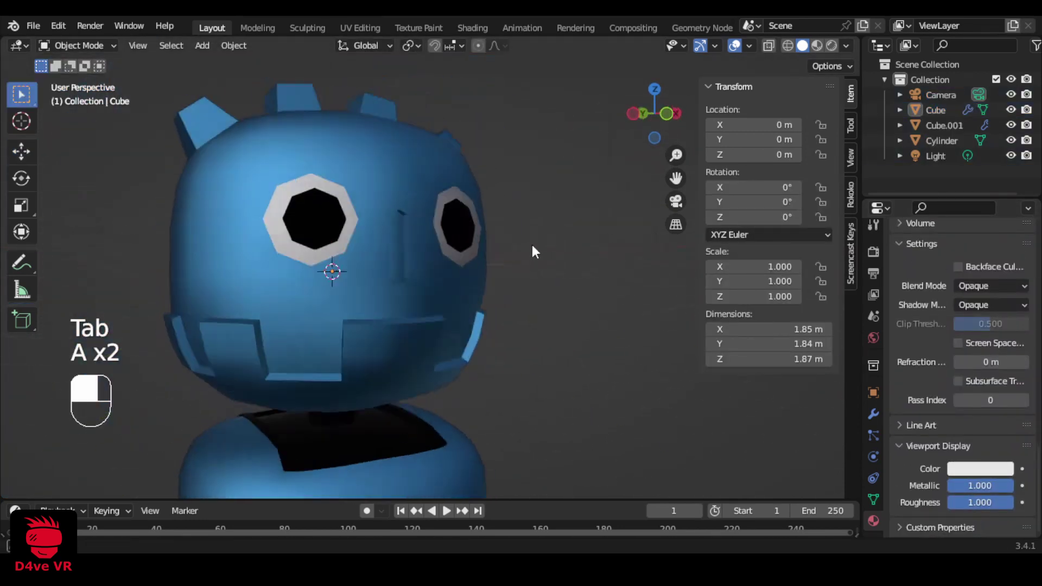
key("Tab")
key("Tab")
key("`")
key("Tab")
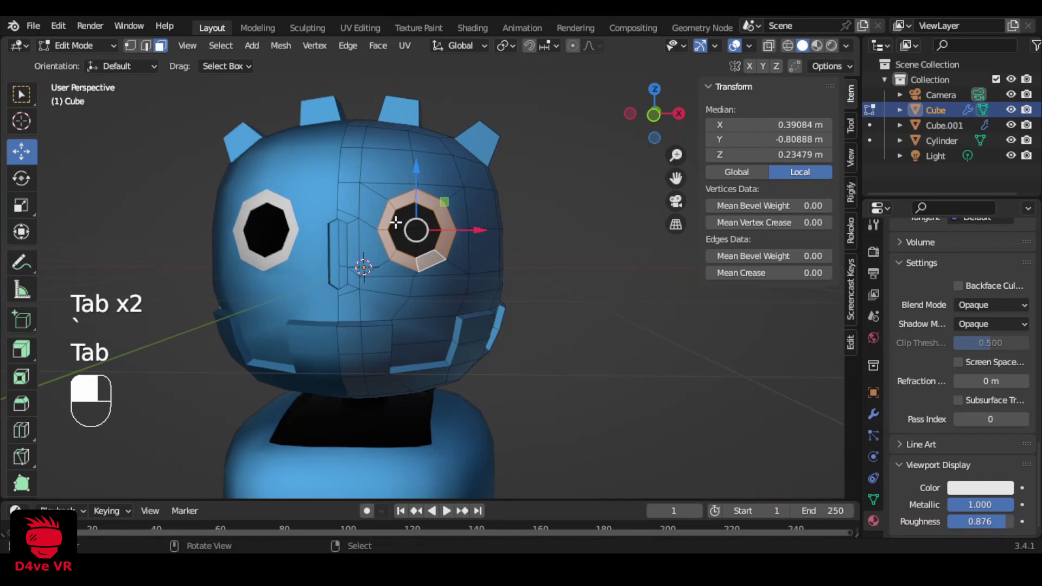
key("Tab")
key("`")
key("a")
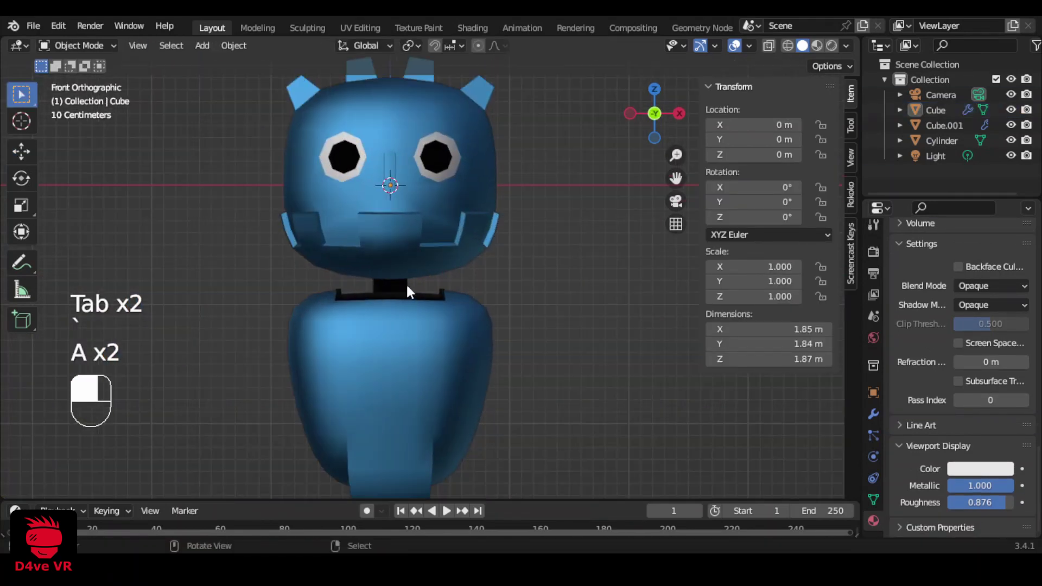
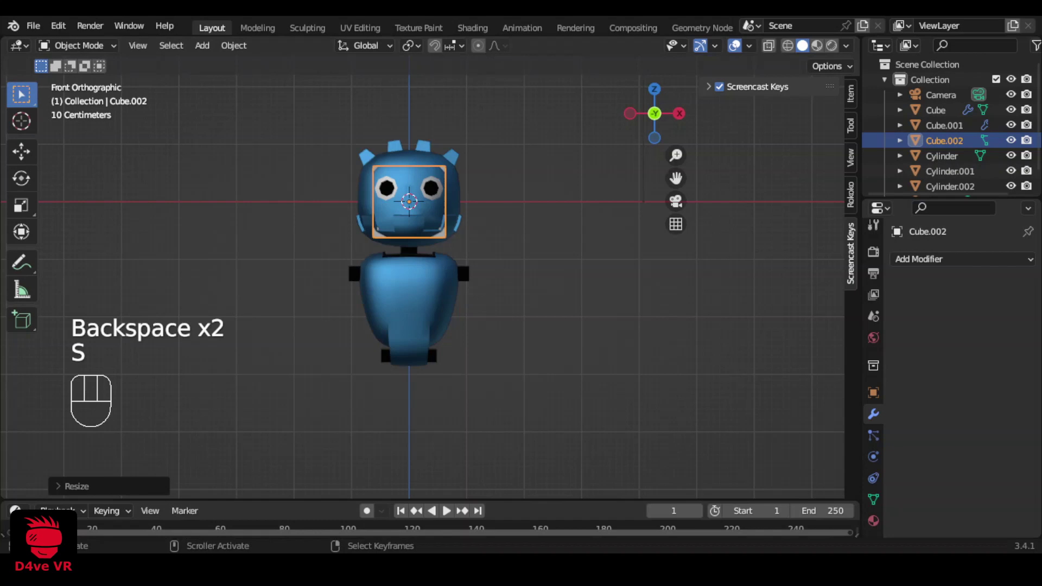
- Subdivide the new cube (Ctrl+2) into a ball, move it to the shoulder and narrow it along X
key("g")
key("ctrl+2")
key("s")
key("g")
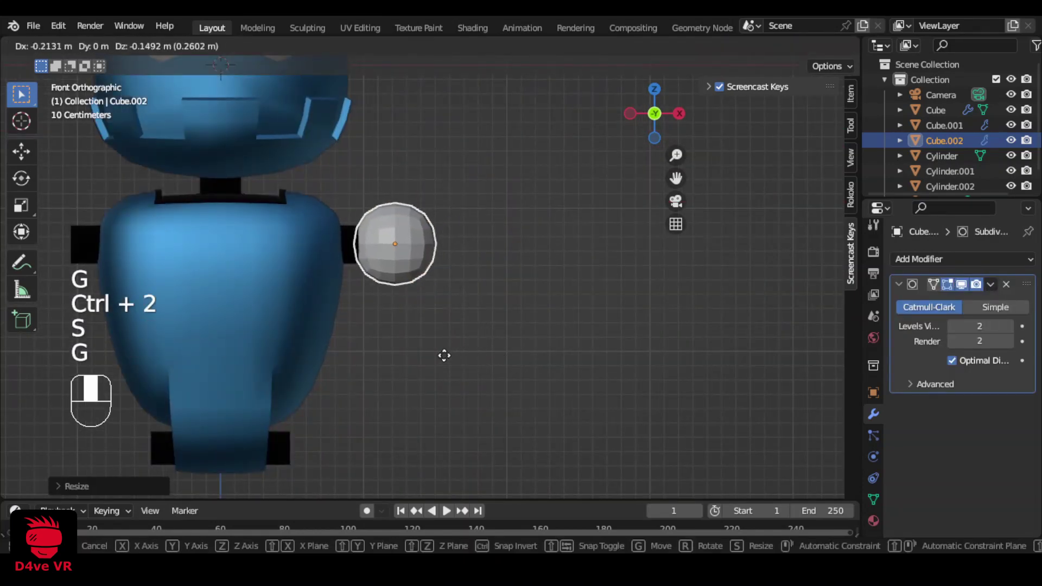
key("s")
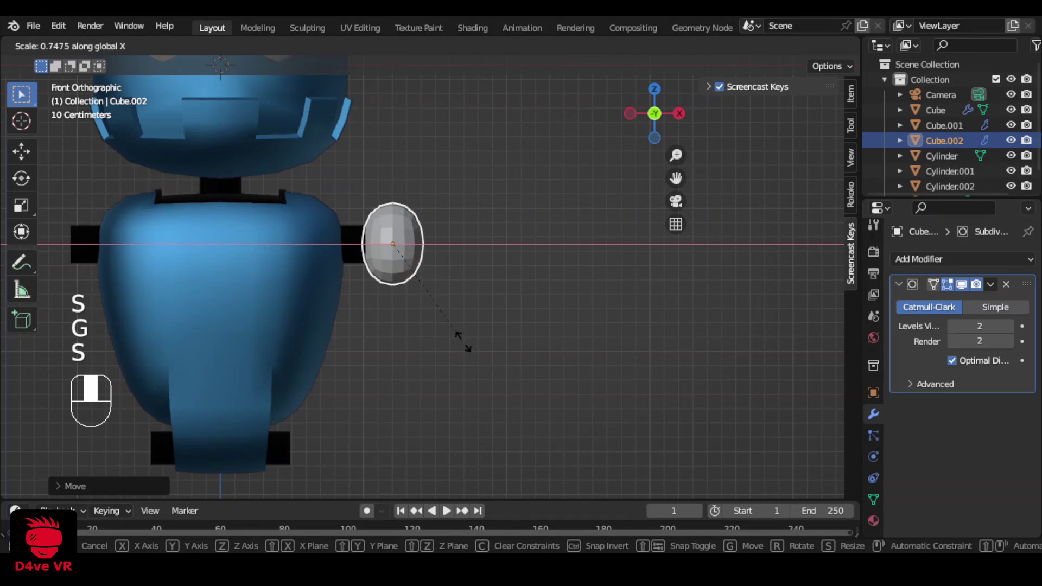
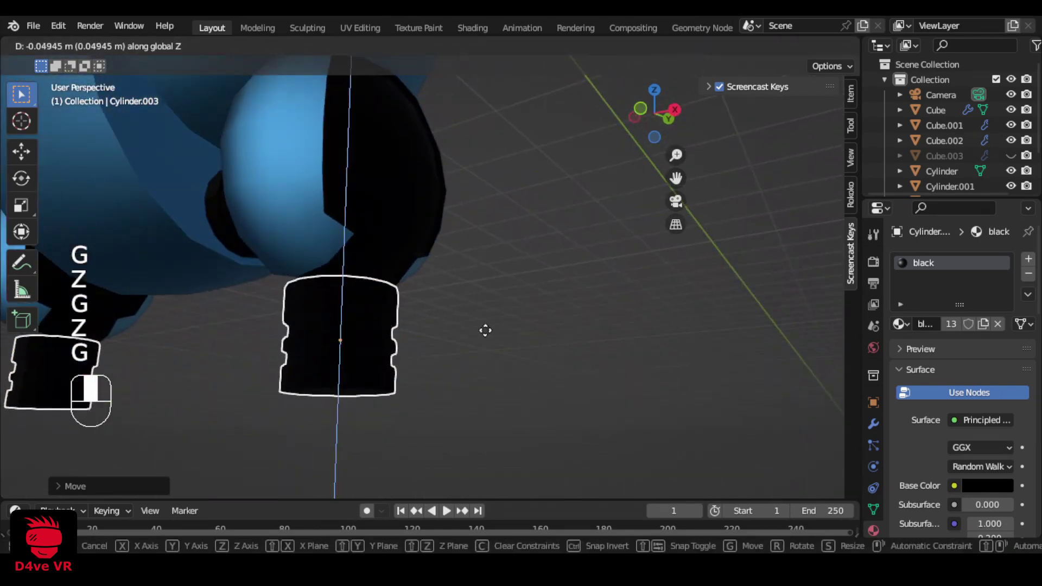
- Lower the small black cylinder, shrink it without changing its height and set its new height
key("a")
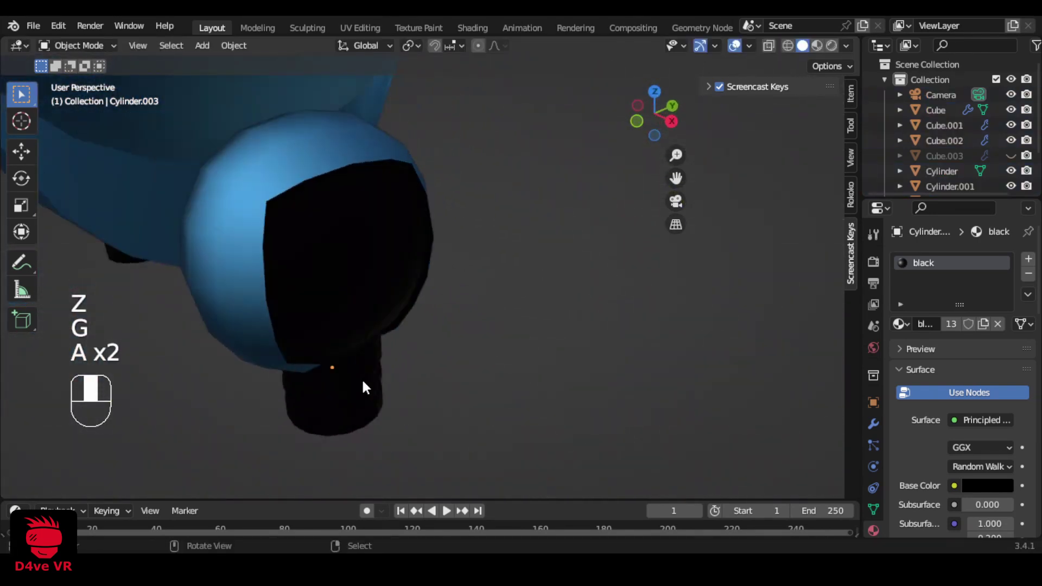
key("s")
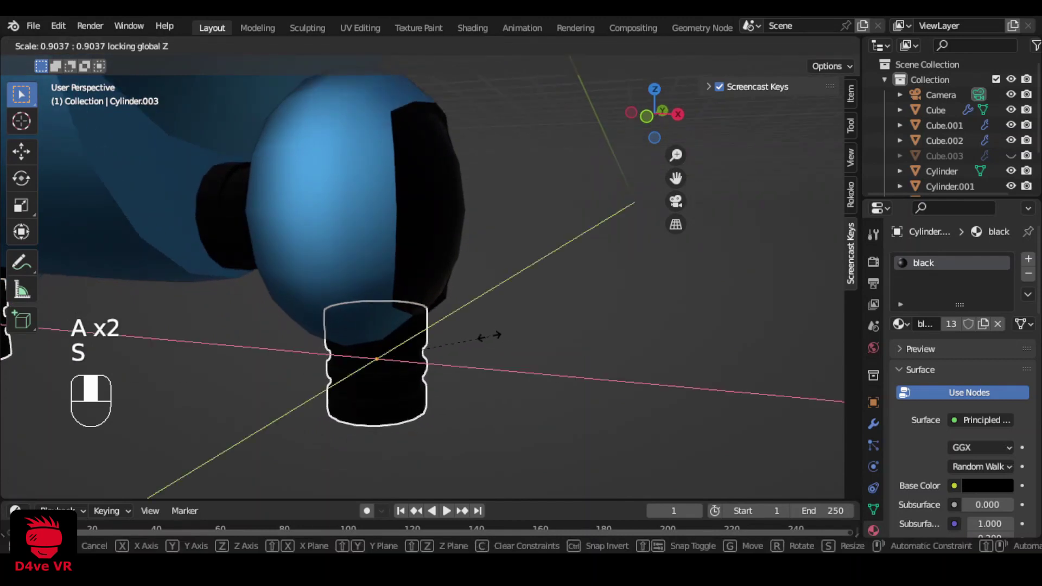
key("g")
key("g")
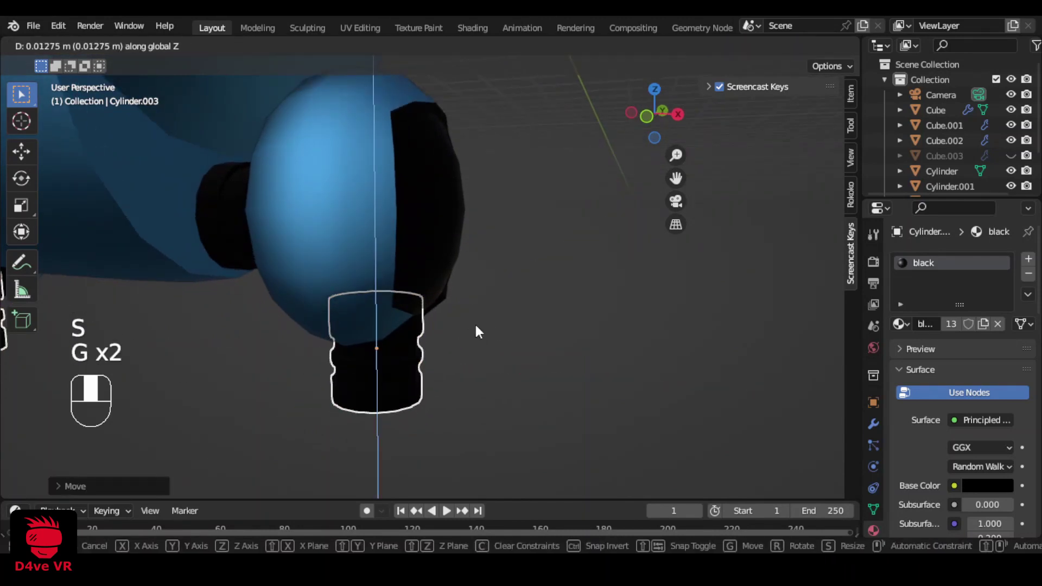
key("`")
- Nudge the cylinder along Z under the hip ball, unhide everything and view the robot from the front
key("a")
key("a")
key("z")
key("g")
key("z")
key("a")
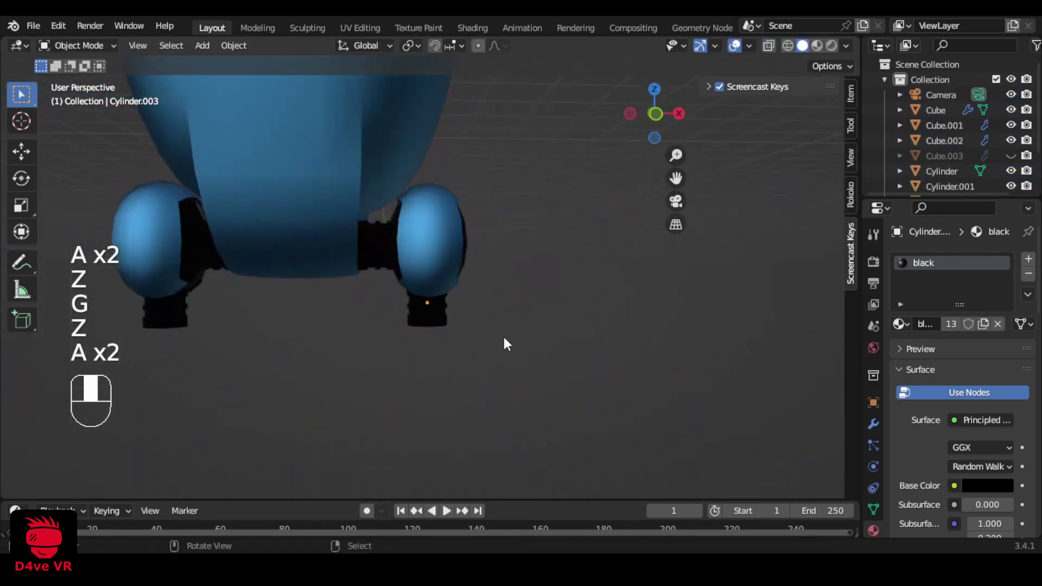
key("`")
key("alt+h")
key("a")
key("a")
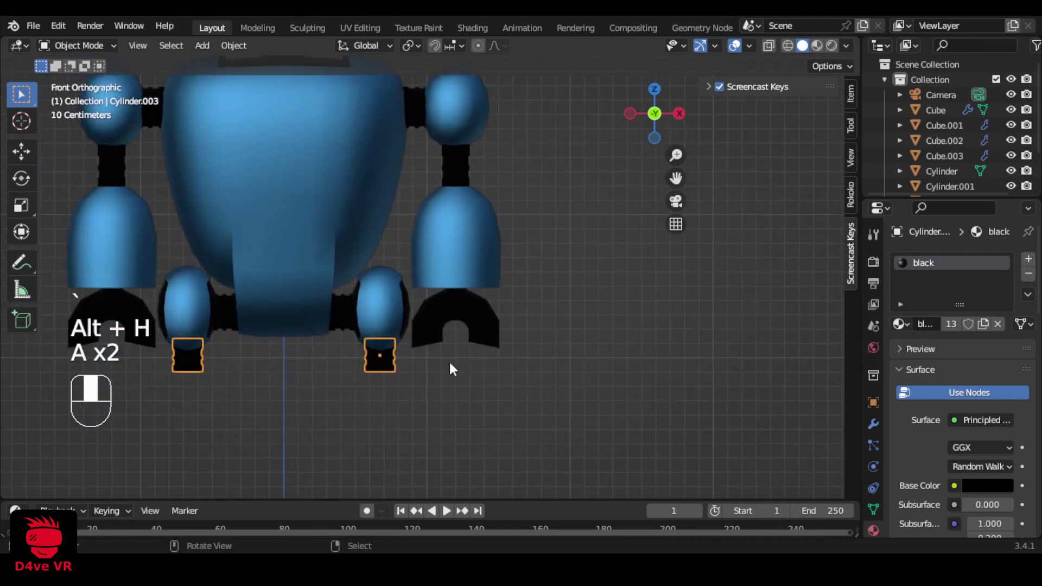
- Select the blue dome piece Cube.003 and enter face editing on its mesh
key("a")
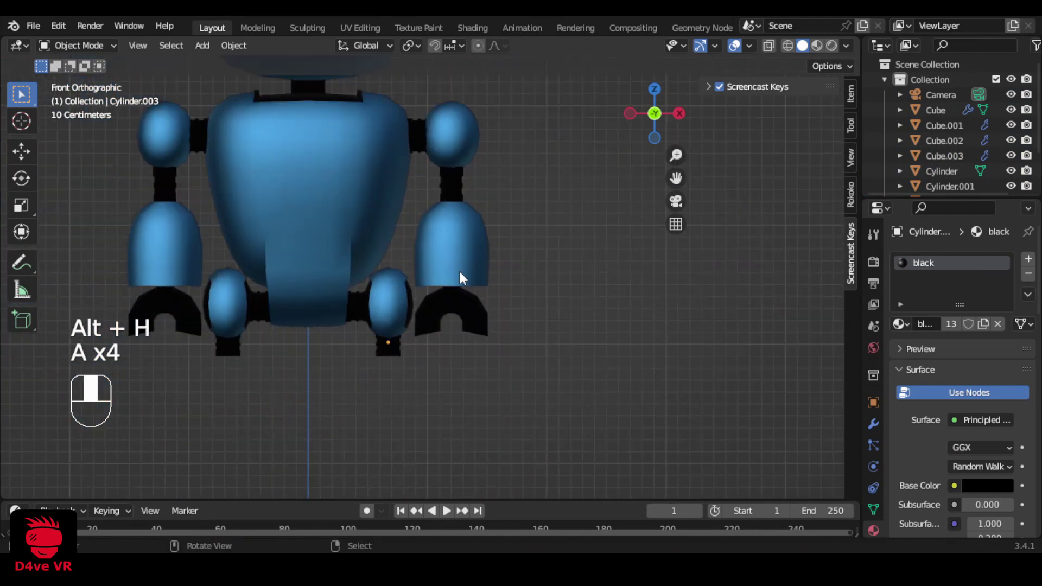
left_click_drag(464, 278, 395, 243)
key("Tab")
key("3")
key("a")
key("3")
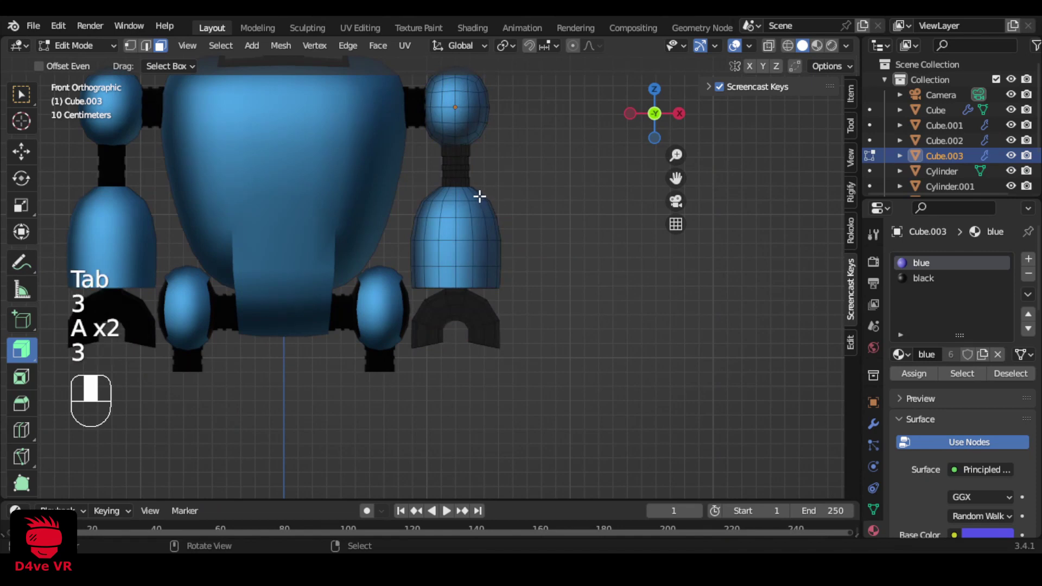
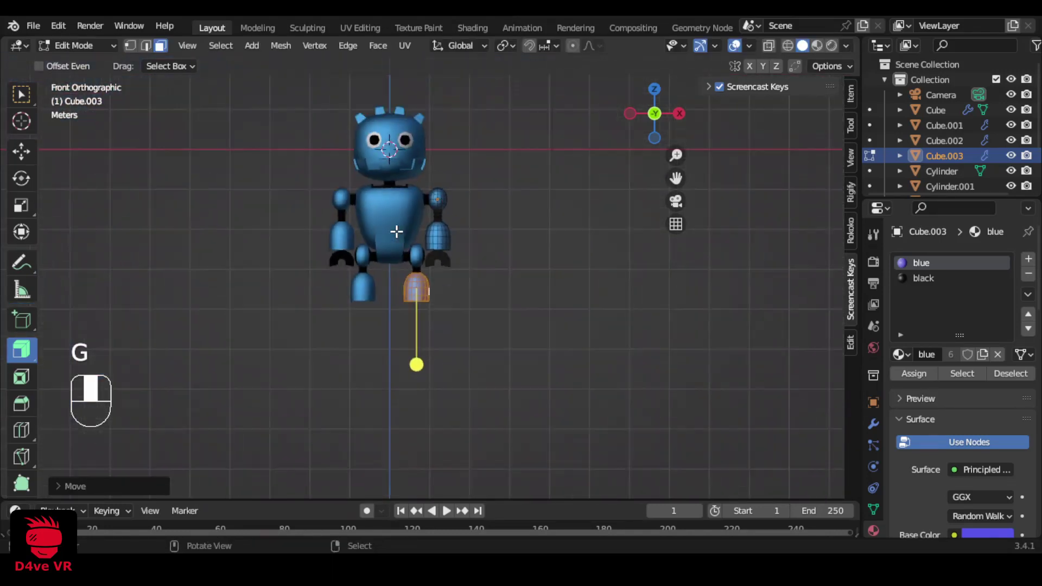
- Lower the blue dome below the black joint as the lower leg and return to Object Mode
key("Tab")
key("a")
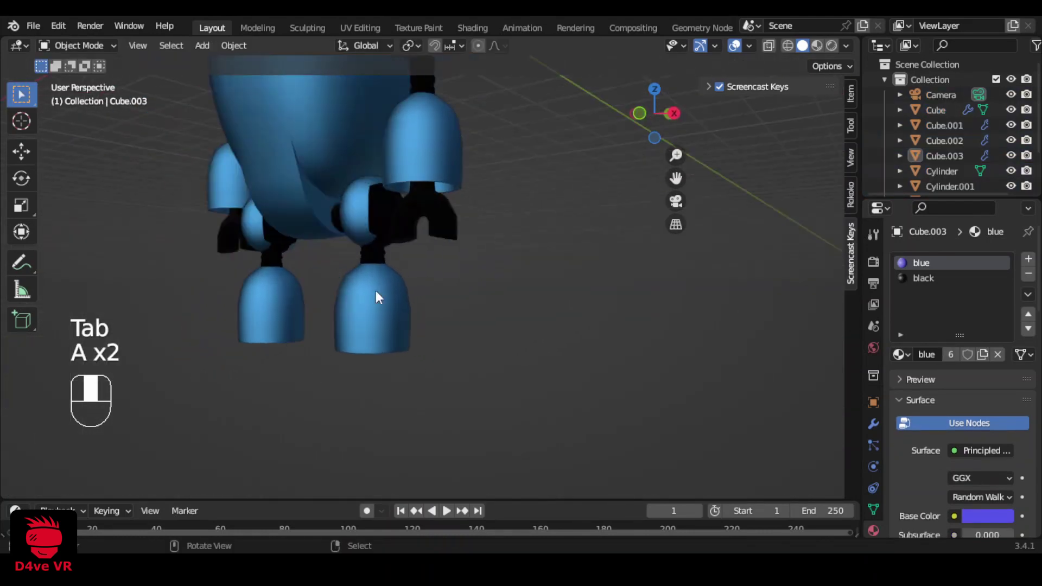
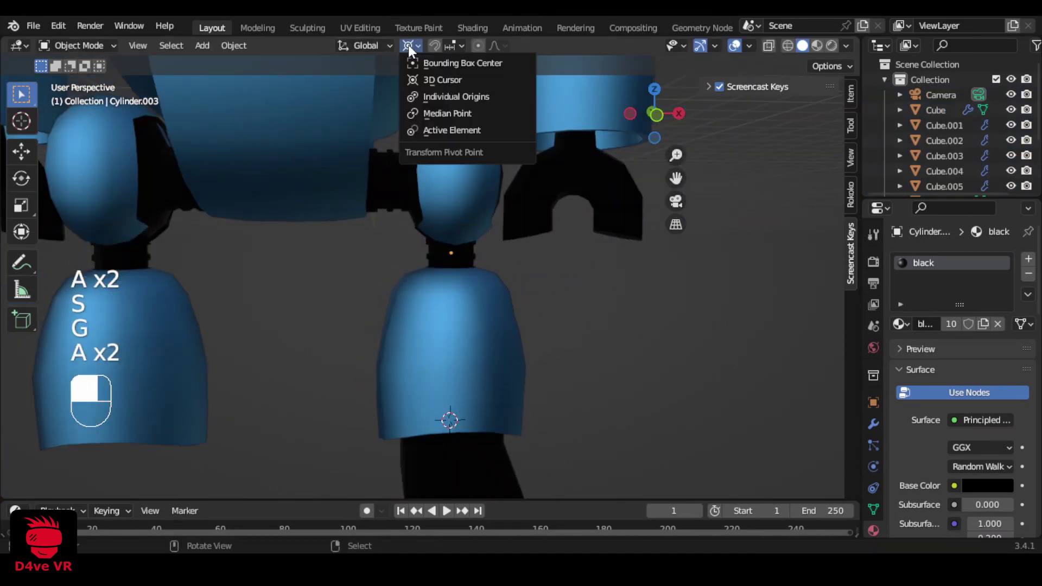
- View the robot from the front and orbit to review the mirrored legs and black feet
key("`")
key("a")
left_click_drag(884, 426, 1004, 267)
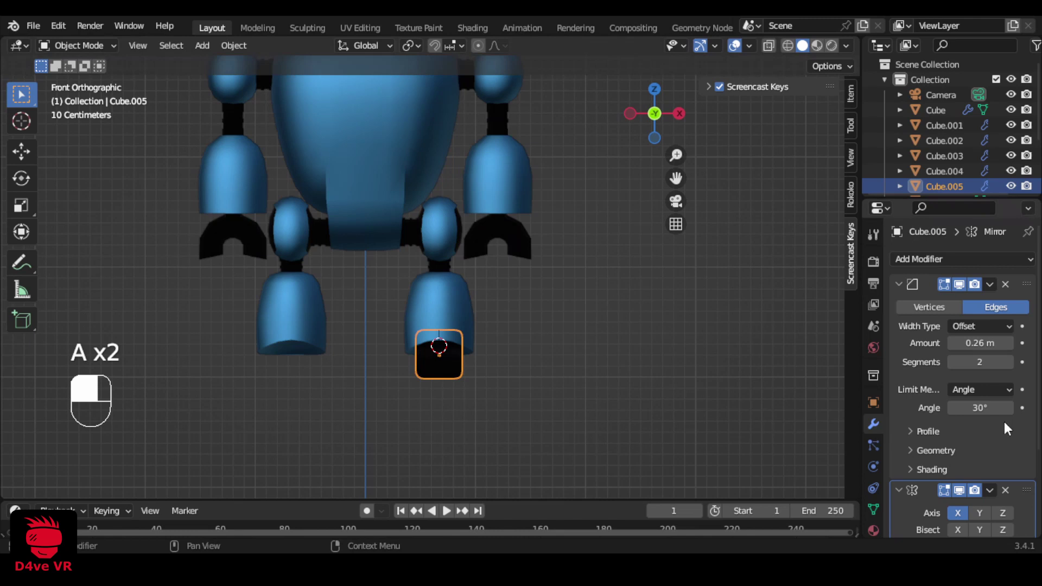
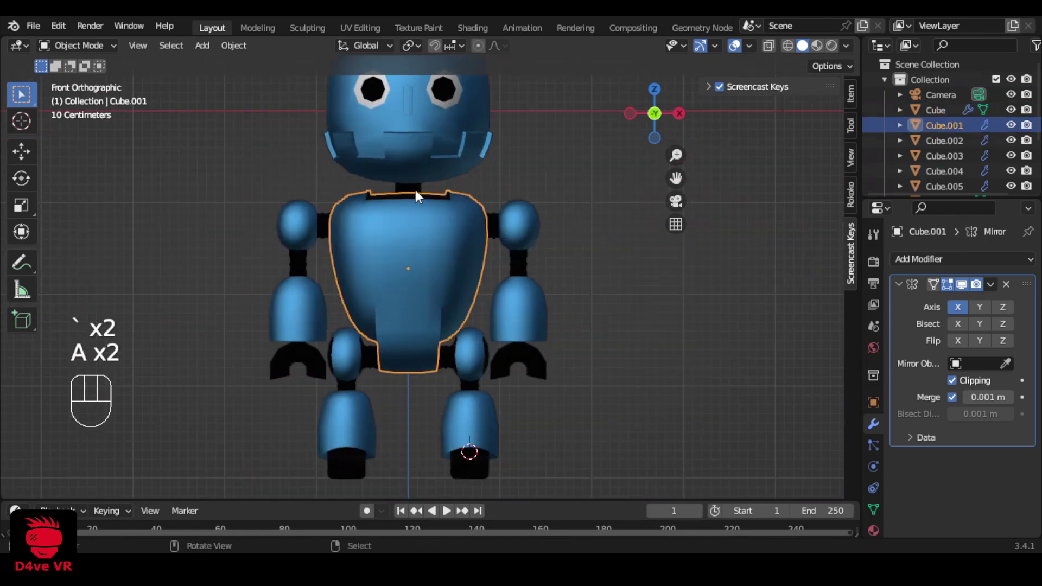
left_click_drag(495, 222, 485, 365)
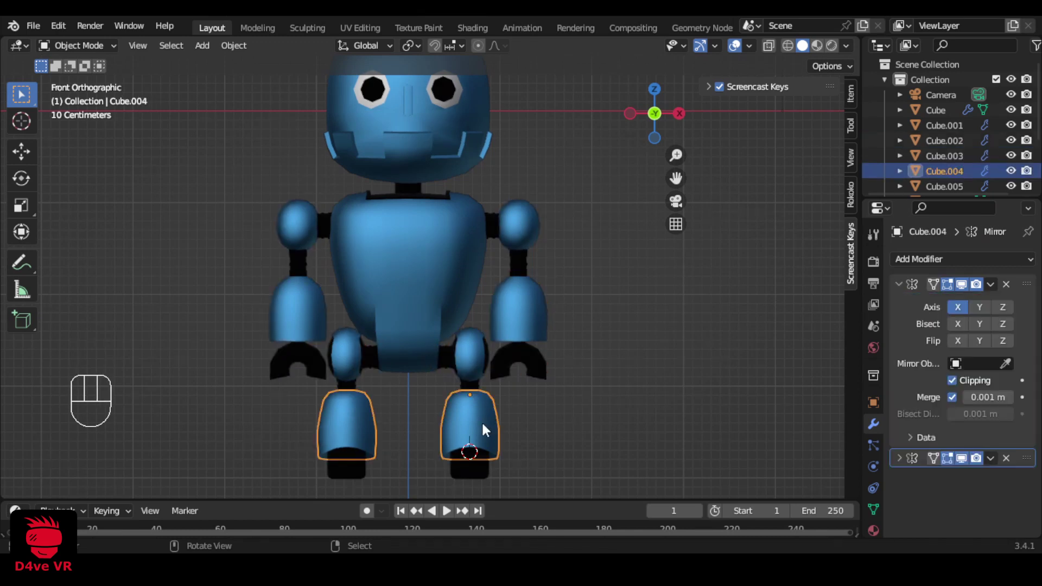